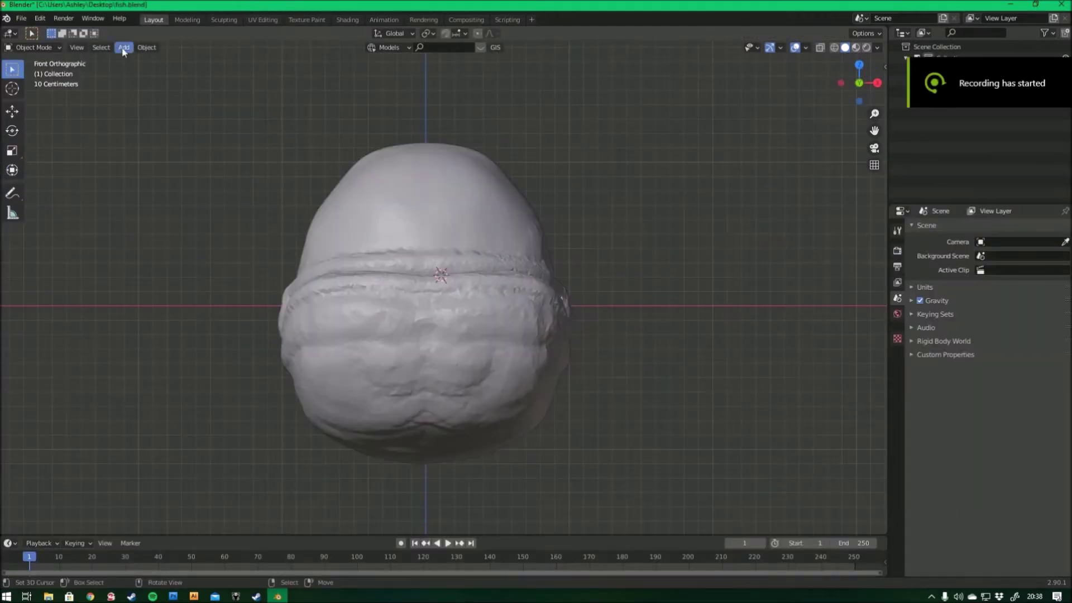
Step: Add a cylinder, stretch it vertically on the lower jaw and narrow its top vertices into a pointed tooth
click(126, 51)
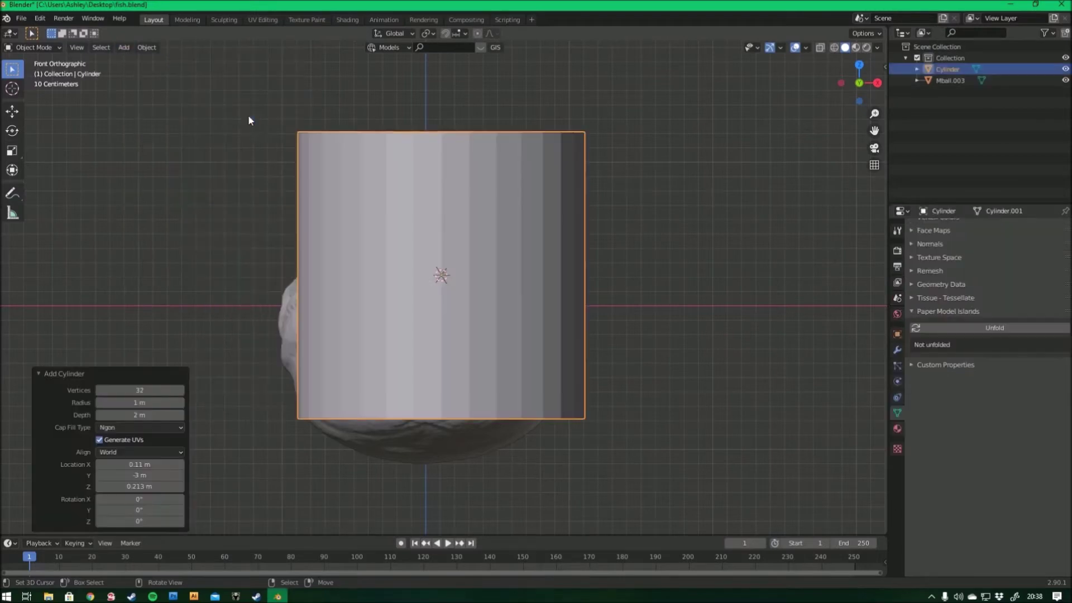
key(s)
key(s)
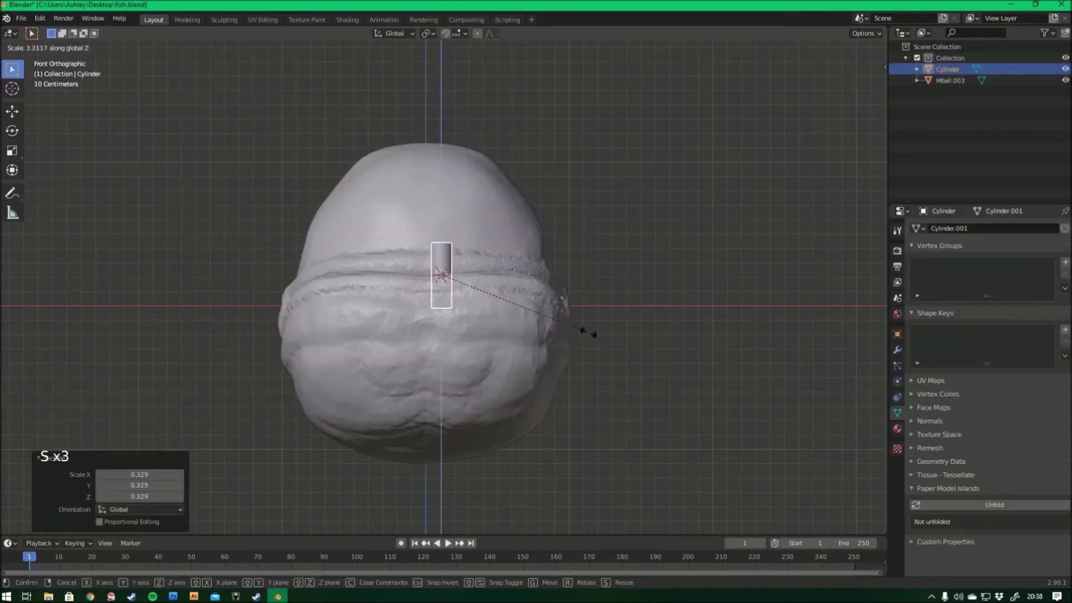
middle_click(518, 276)
middle_click(541, 301)
middle_click(661, 321)
key(Tab)
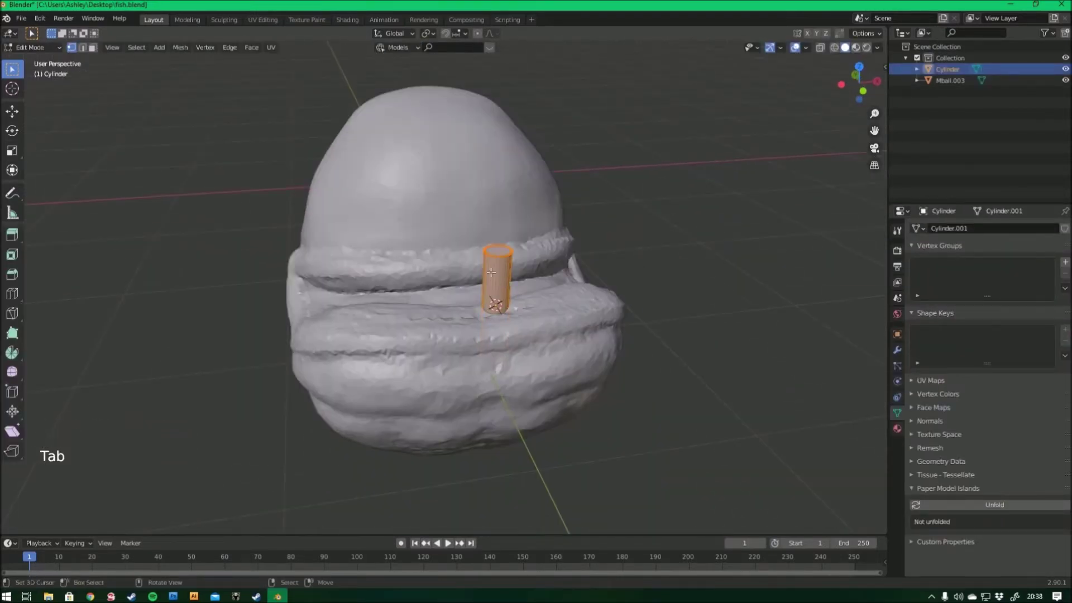
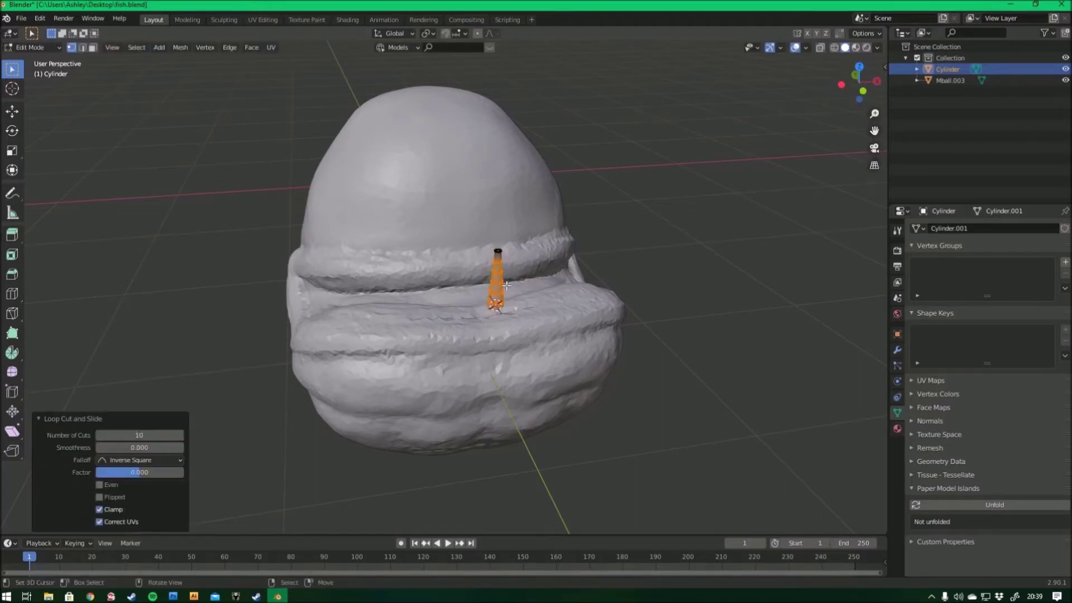
click(486, 37)
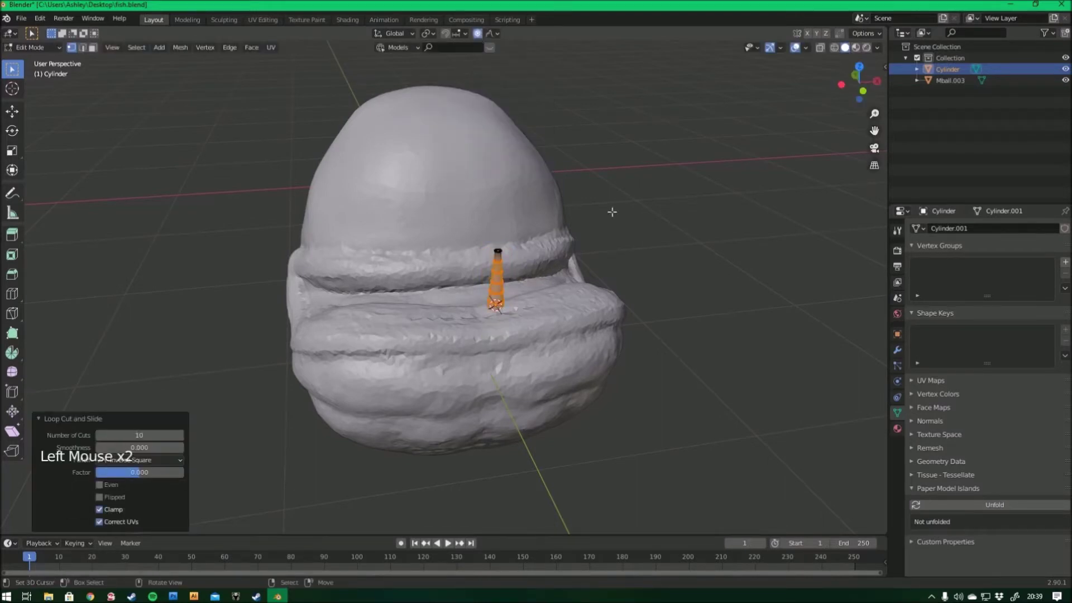
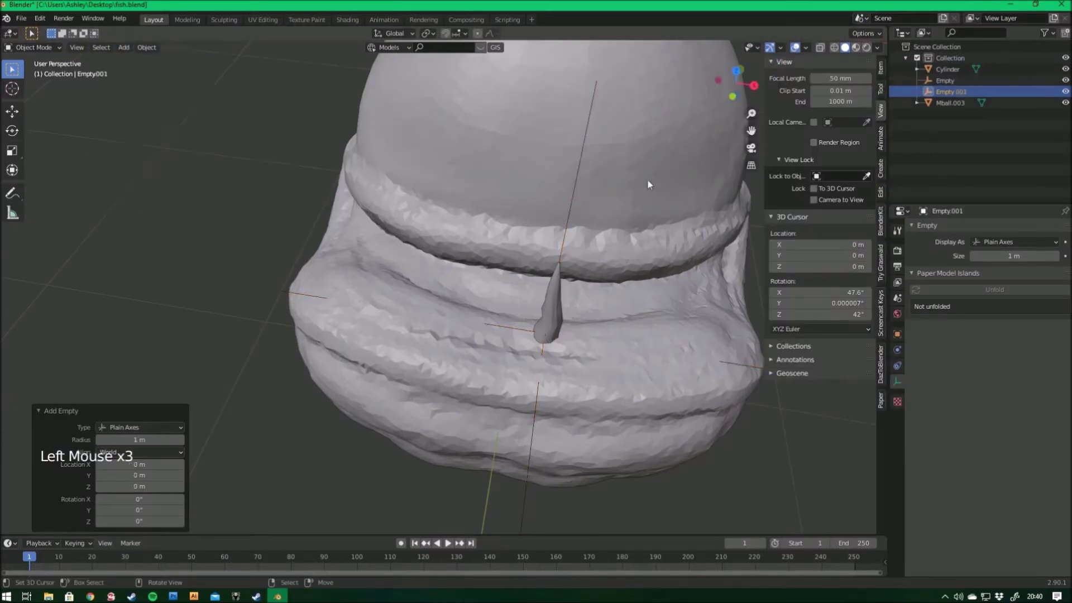
Step: Rename the empty to 'mirror' and give the tooth cylinder an Array modifier using Object Offset
double_click(952, 97)
key(r)
right_click(557, 310)
click(901, 354)
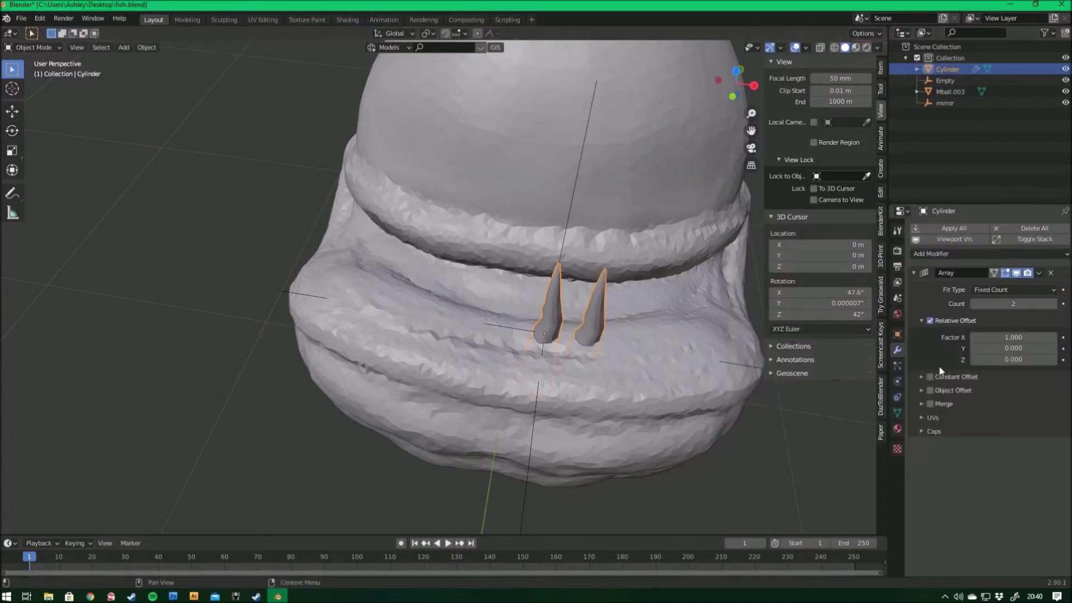
click(932, 396)
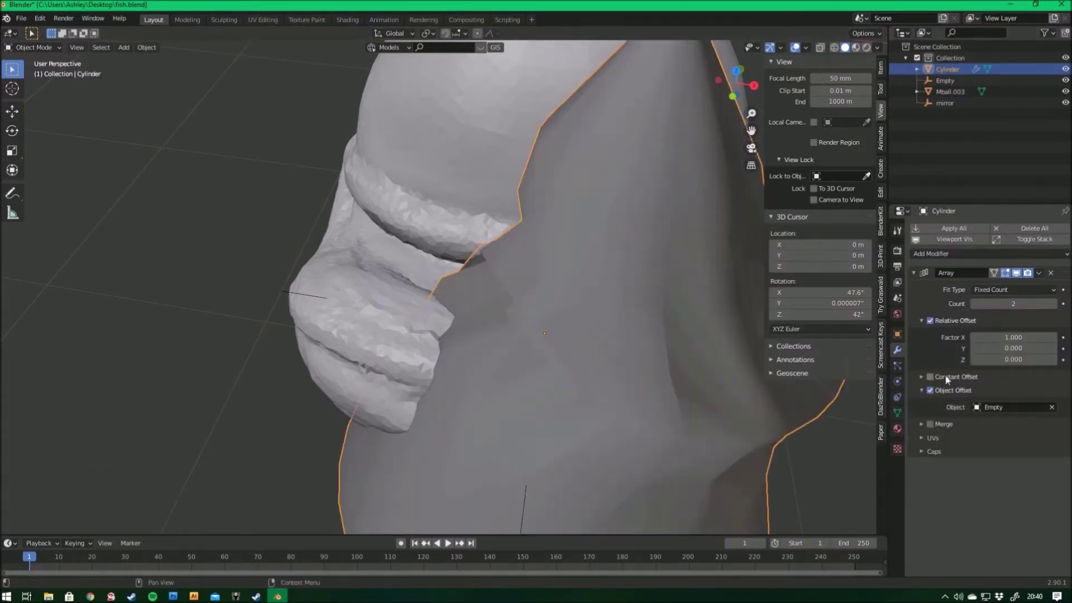
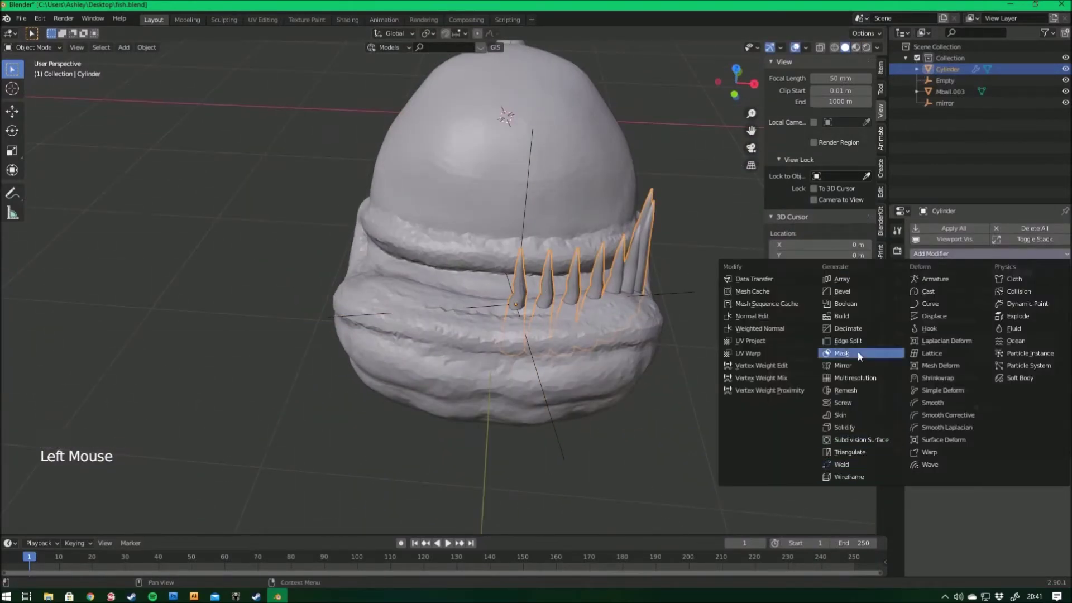
Step: Add a Mirror modifier to the teeth with the 'mirror' empty as its mirror object, then select the Empty helper
scroll(down, 3)
click(1030, 526)
middle_click(644, 386)
scroll(up, 3)
scroll(down, 3)
middle_click(575, 304)
scroll(down, 3)
middle_click(598, 300)
scroll(up, 3)
click(1046, 278)
scroll(up, 3)
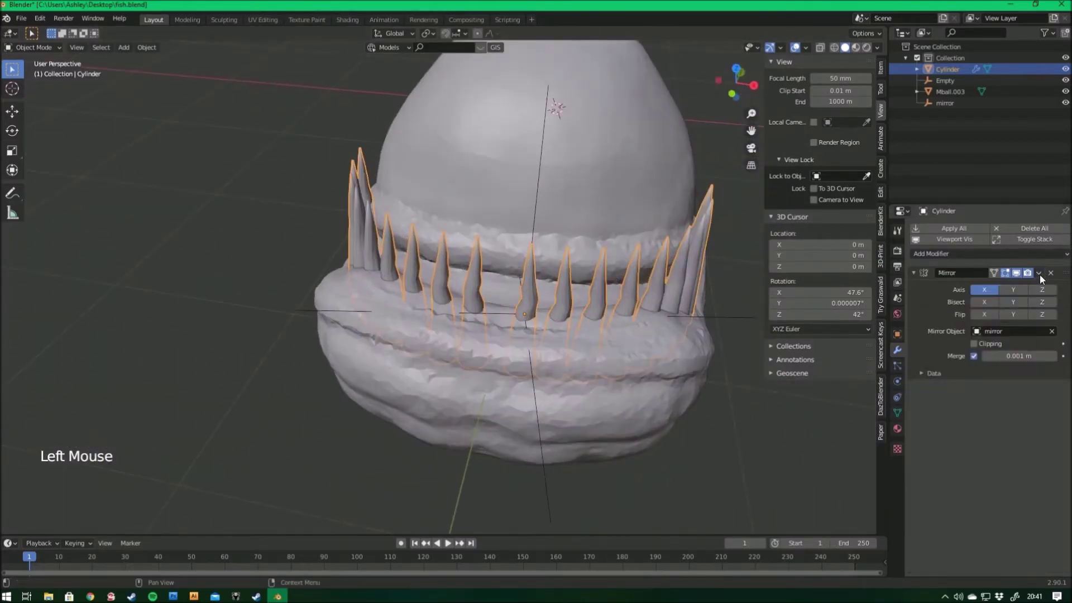
right_click(540, 200)
Step: Delete the Empty, then rotate a tooth around Z in Edit Mode with proportional editing
key(x)
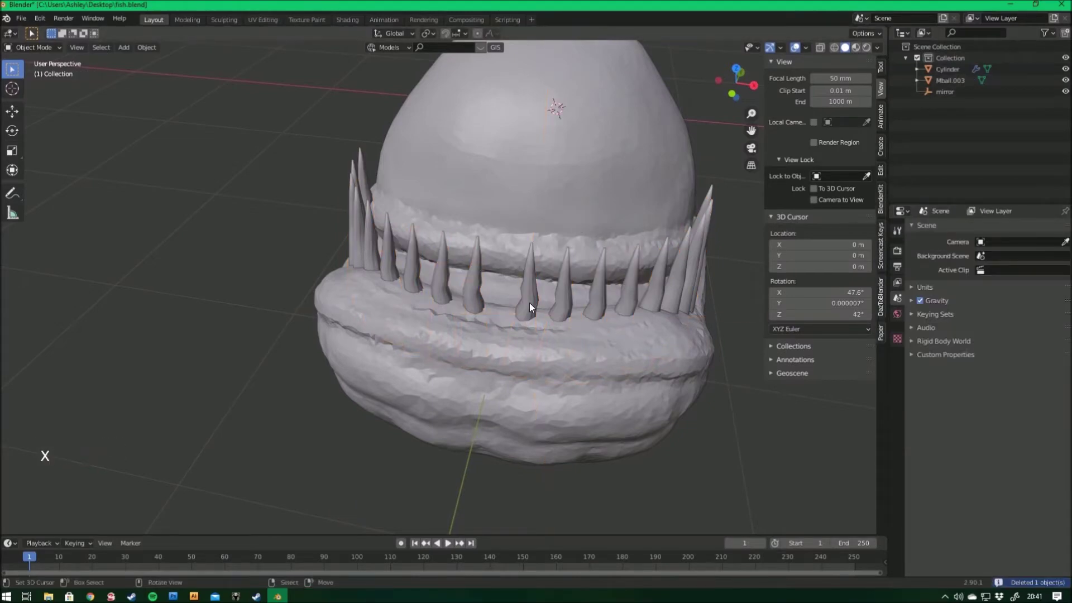
right_click(529, 309)
middle_click(568, 306)
key(Tab)
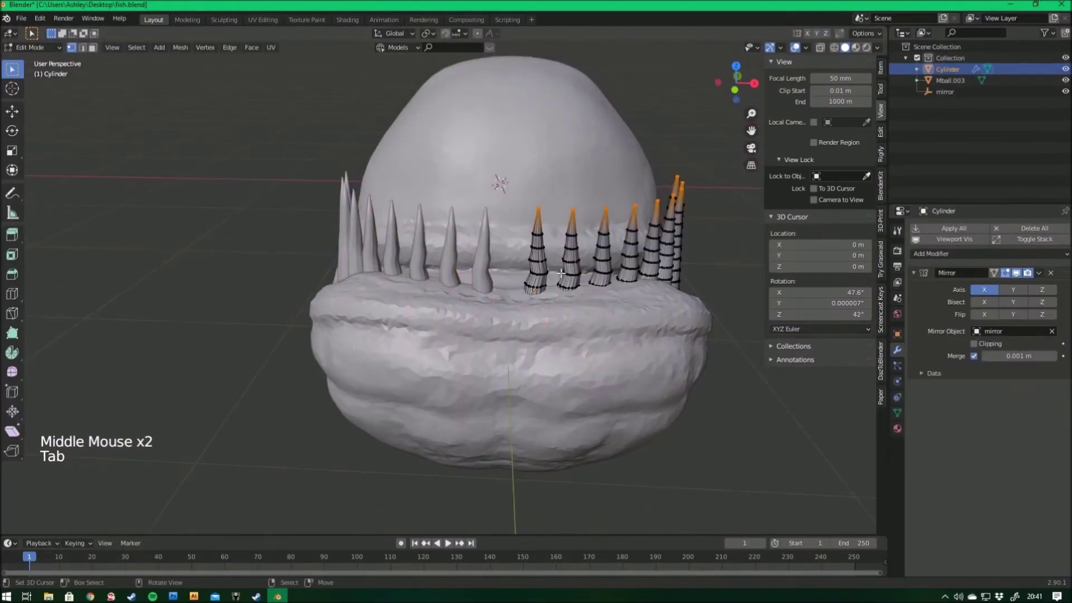
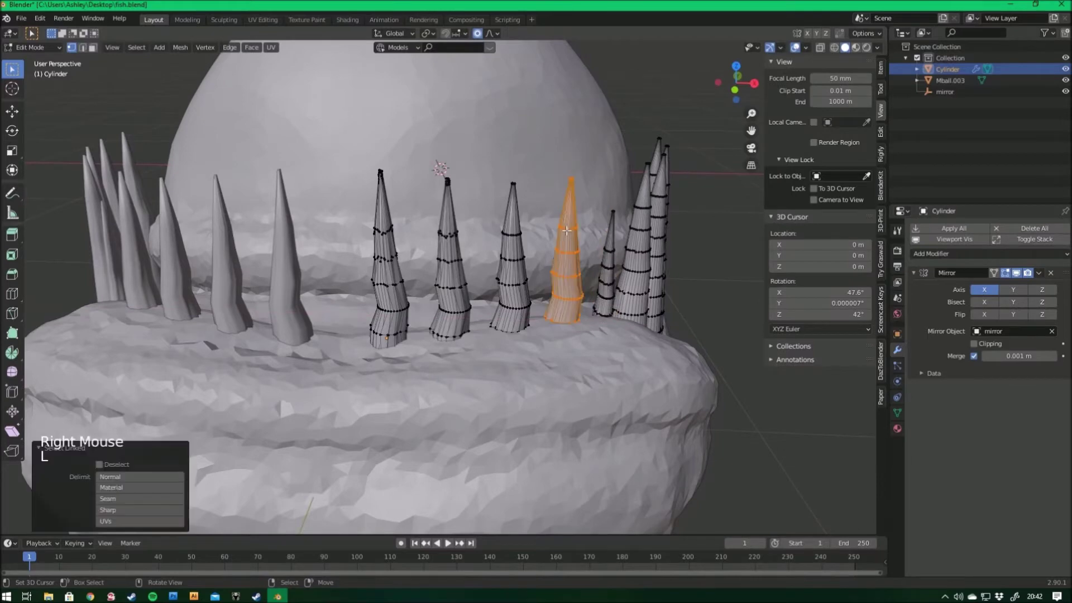
key(r)
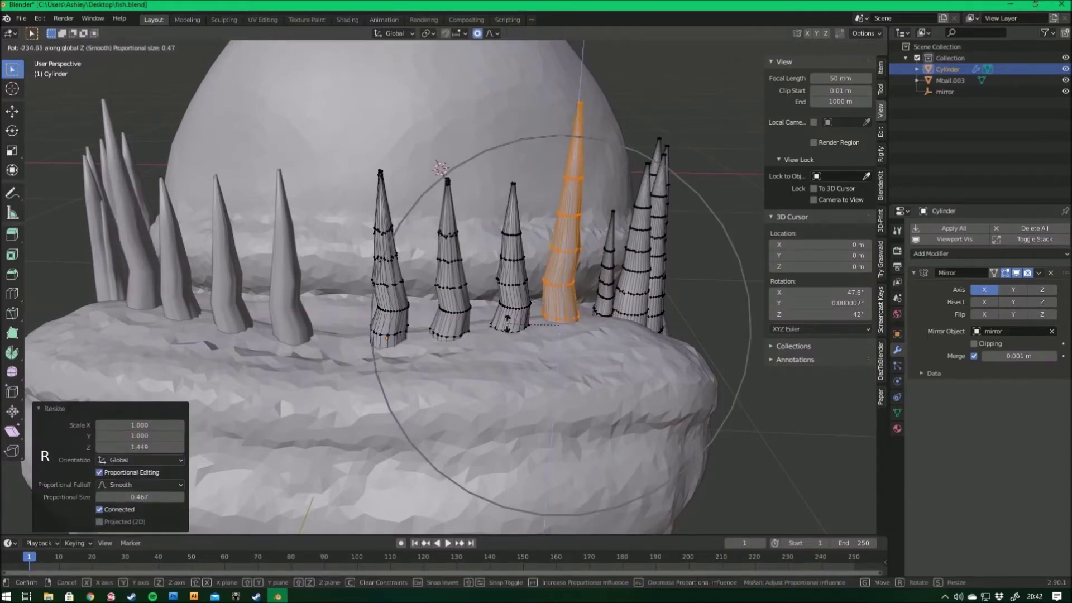
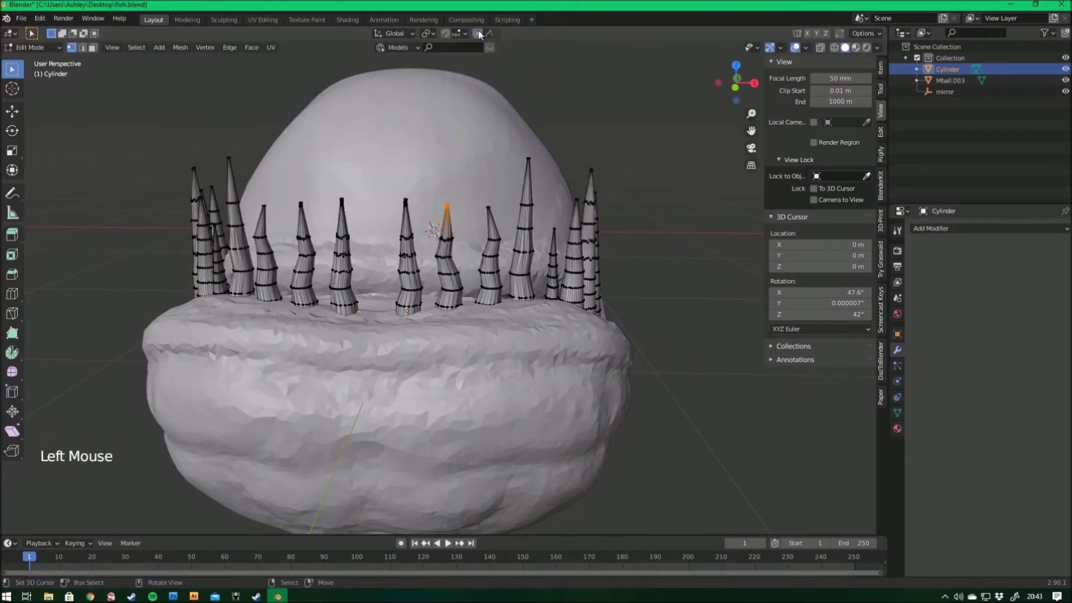
Step: Lower and shrink the front tooth tip with proportional editing falloff
key(g)
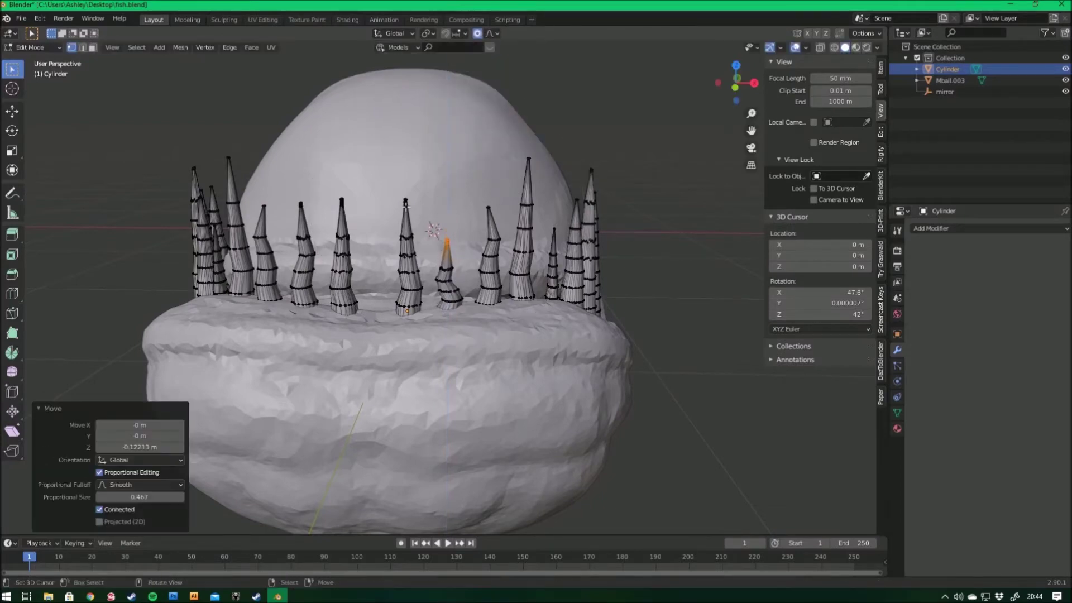
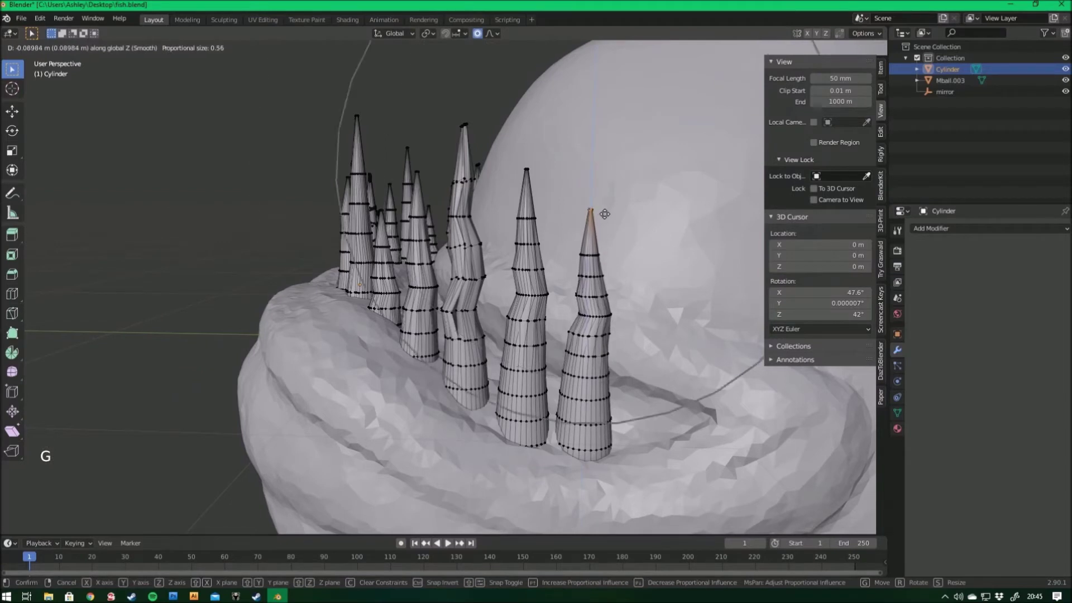
key(s)
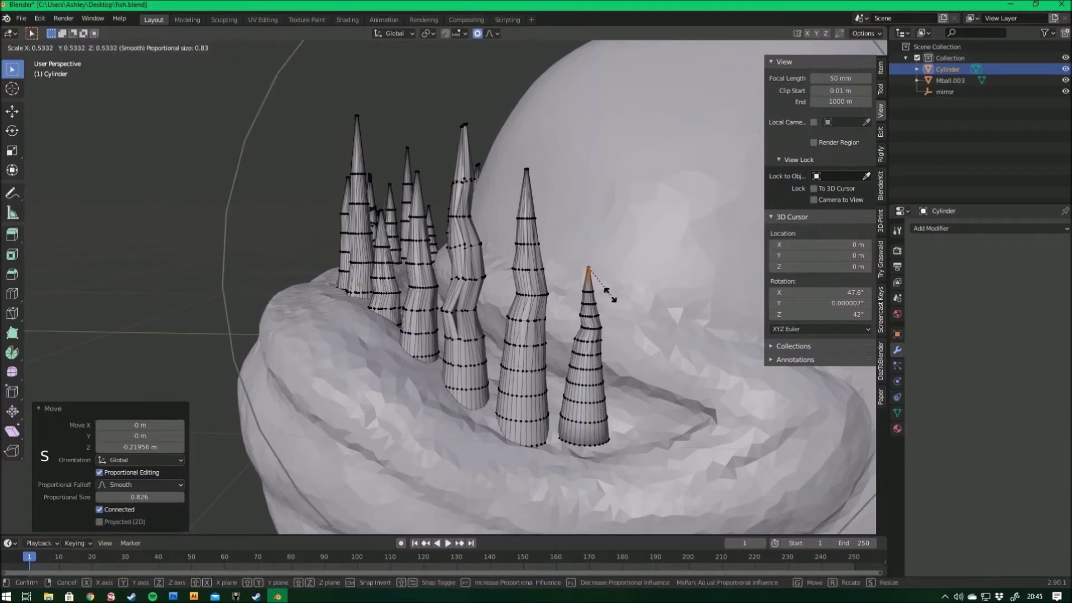
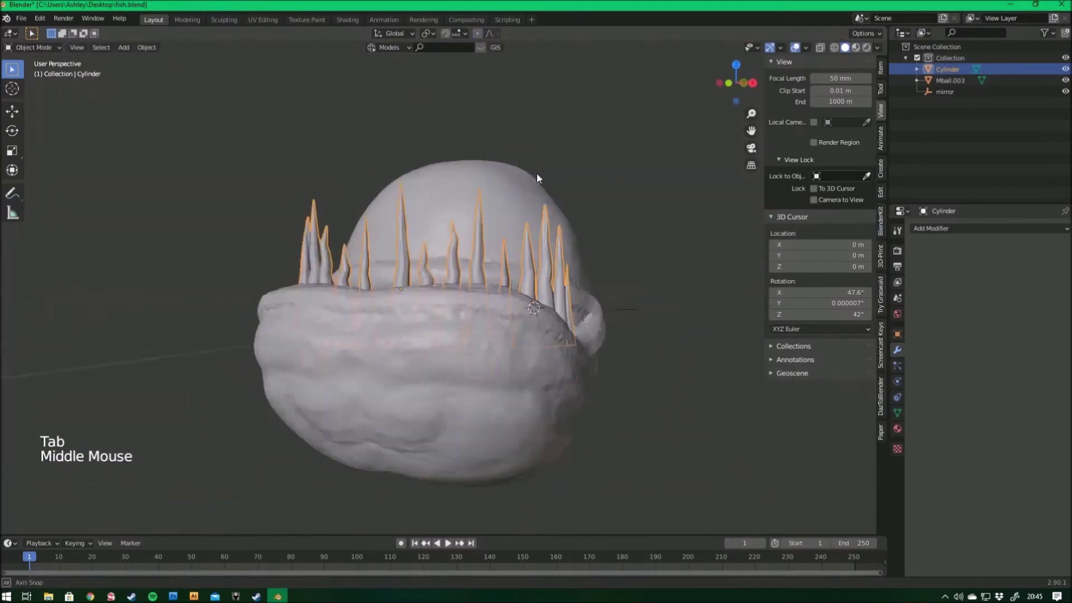
Step: Save the fish file and bring up the modifier list for the teeth, Shrinkwrap highlighted
scroll(up, 3)
middle_click(509, 266)
click(948, 233)
key(ctrl+s)
click(956, 230)
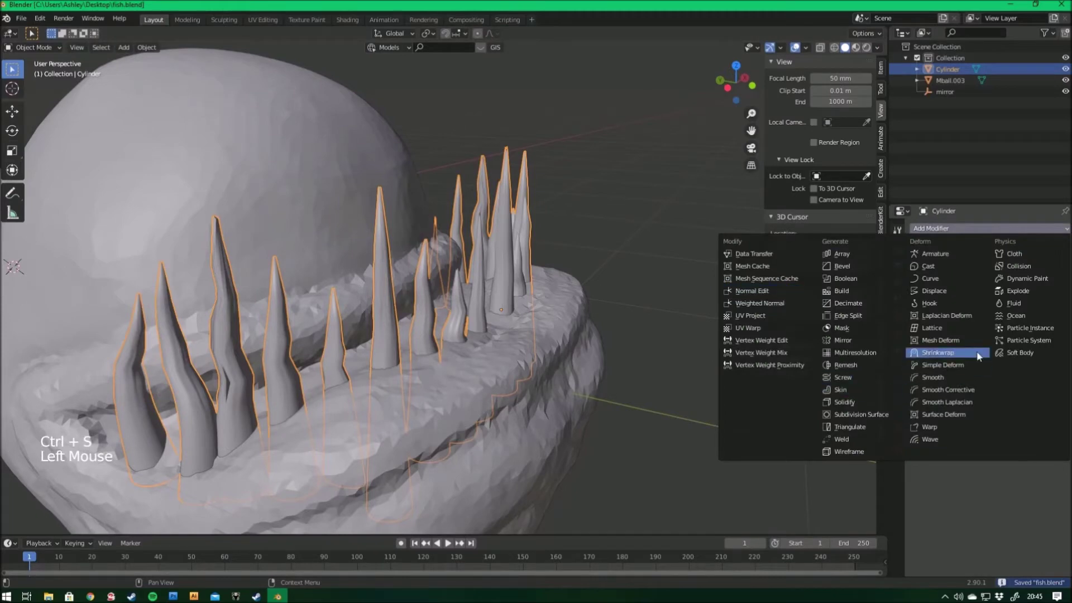
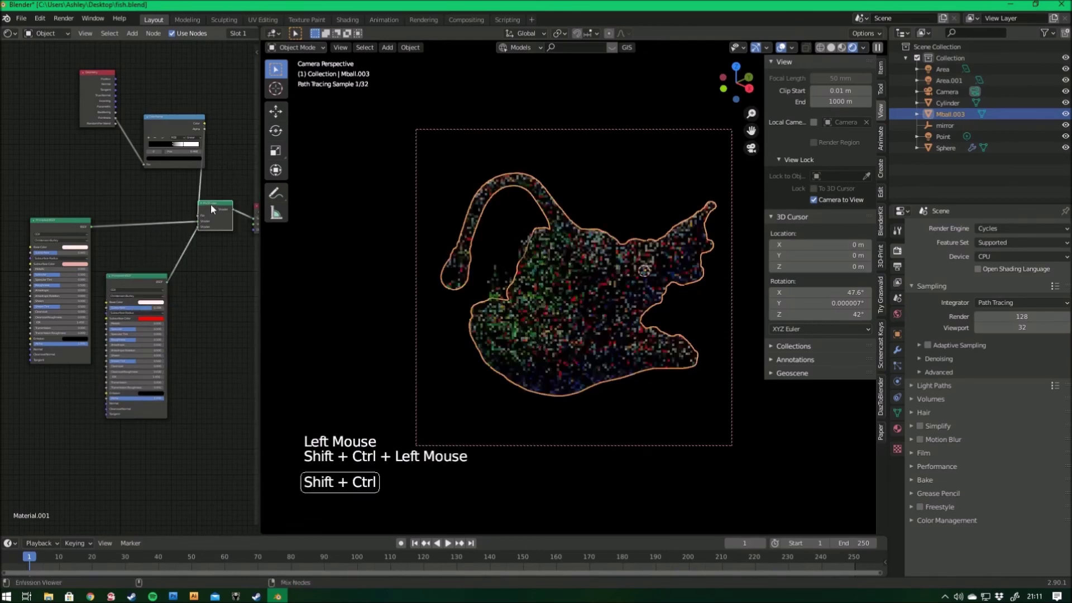
Step: Lower the ColorRamp stop to 0.423 and select the green point light to adjust its power
scroll(up, 3)
click(170, 324)
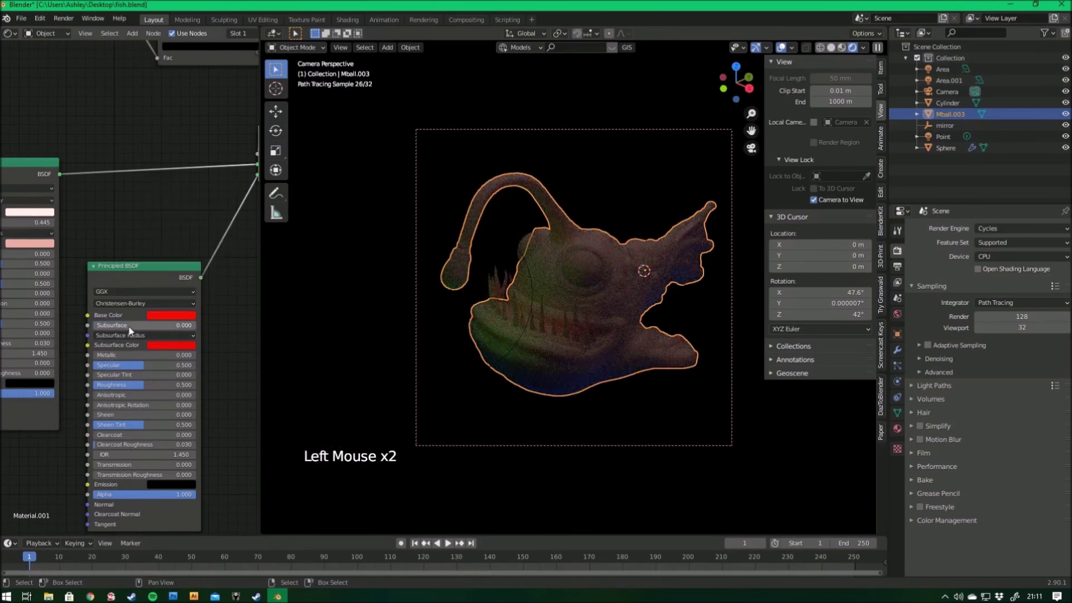
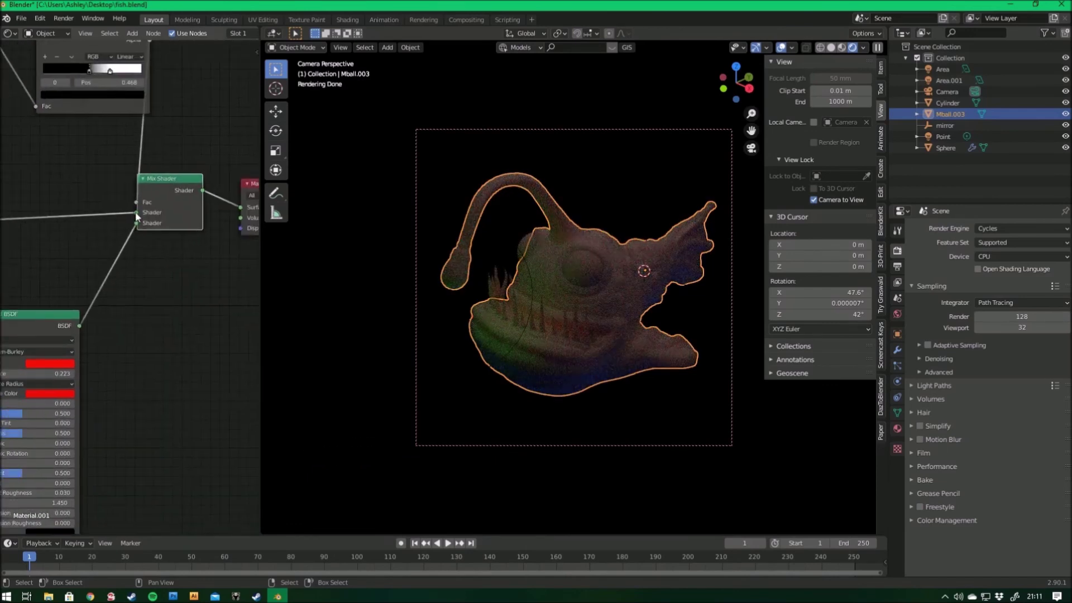
middle_click(181, 146)
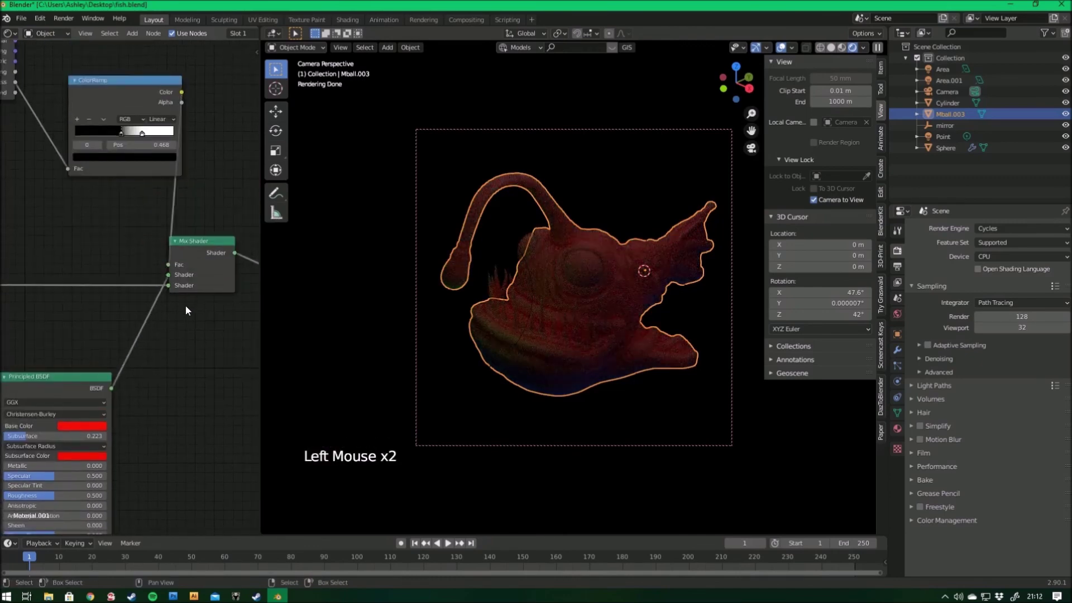
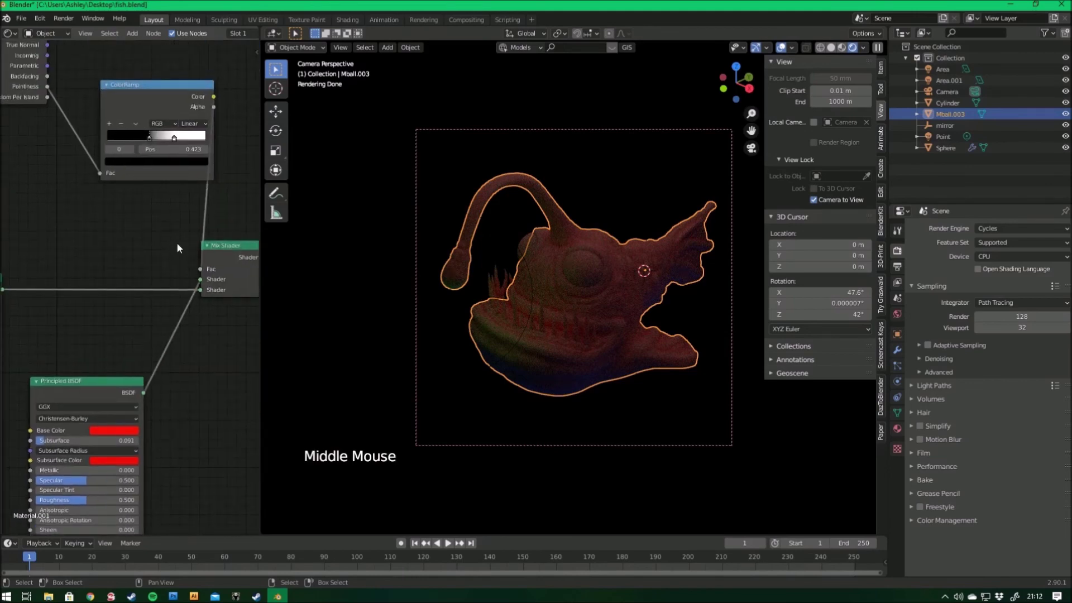
right_click(517, 246)
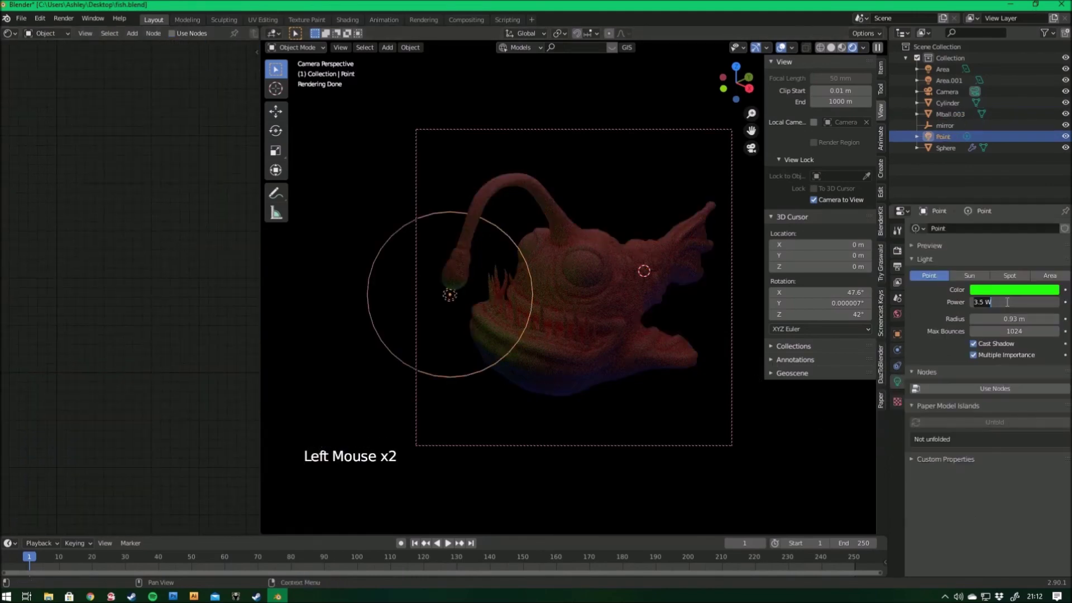